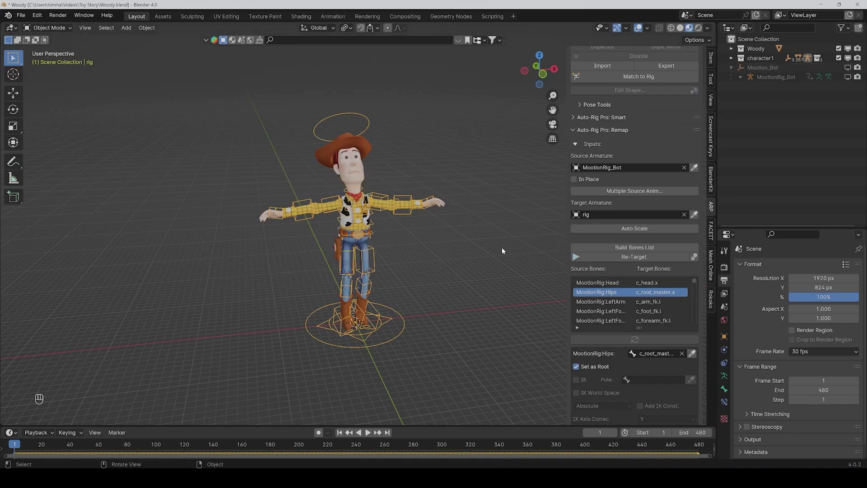
Step: Play the retargeted mocap animation and orbit around Woody to watch it from the side and front
key(space)
drag(451, 278, 488, 277)
drag(484, 276, 472, 275)
click(472, 275)
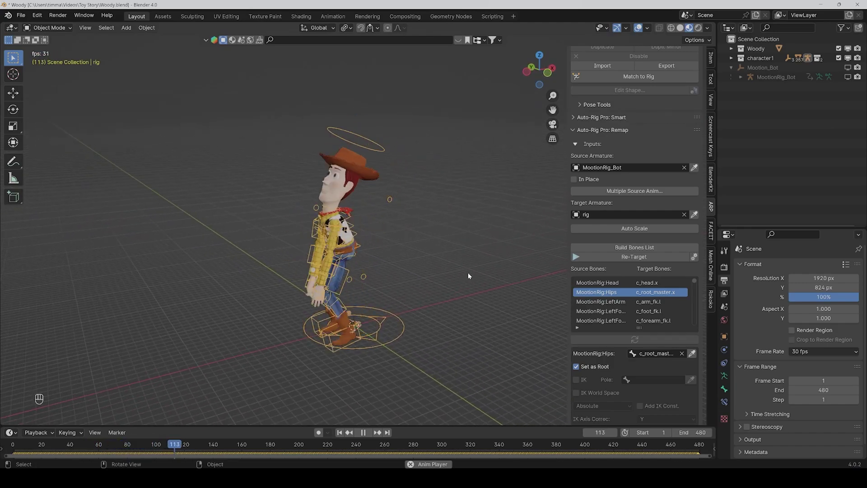